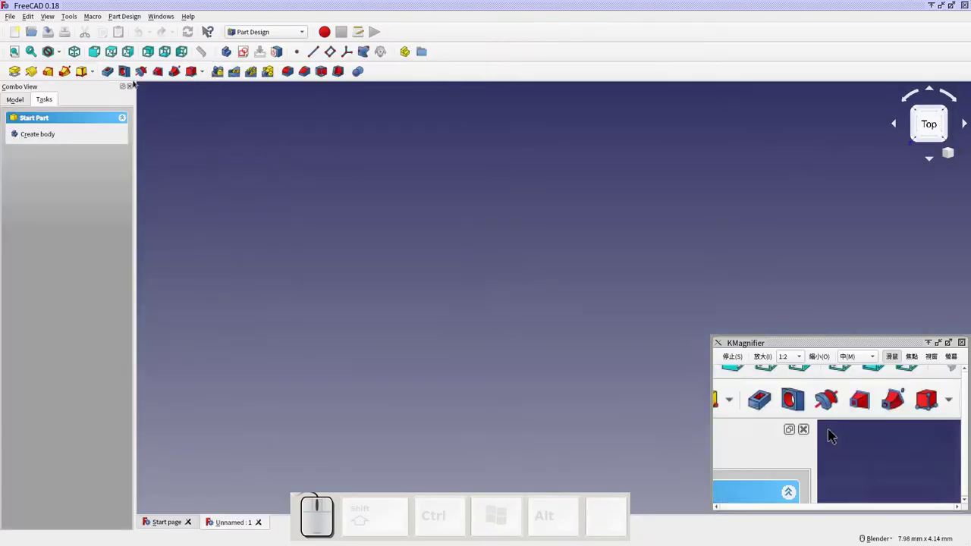
Enable automatic model refining after sketch-based operations in the Part Design preferences.
left_click(773, 408)
left_click(838, 434)
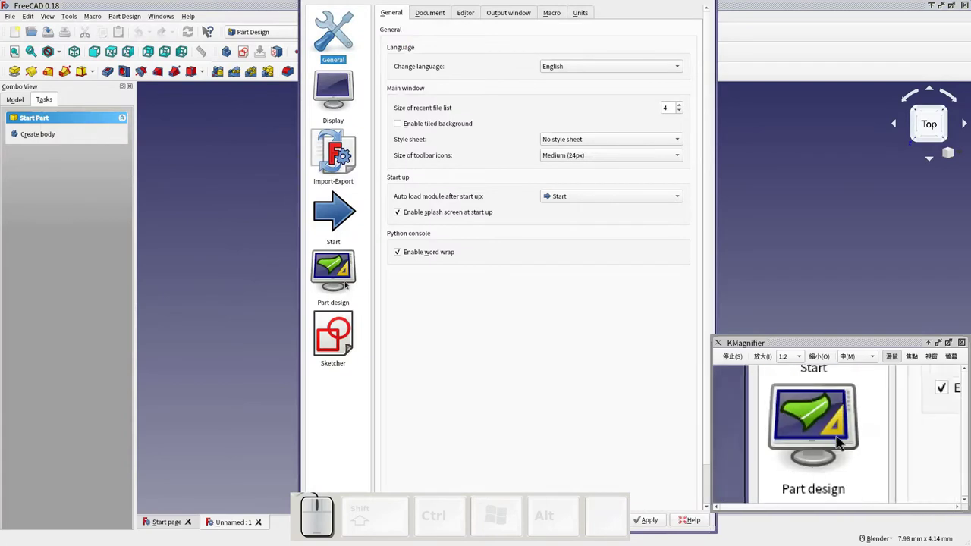
left_click(838, 434)
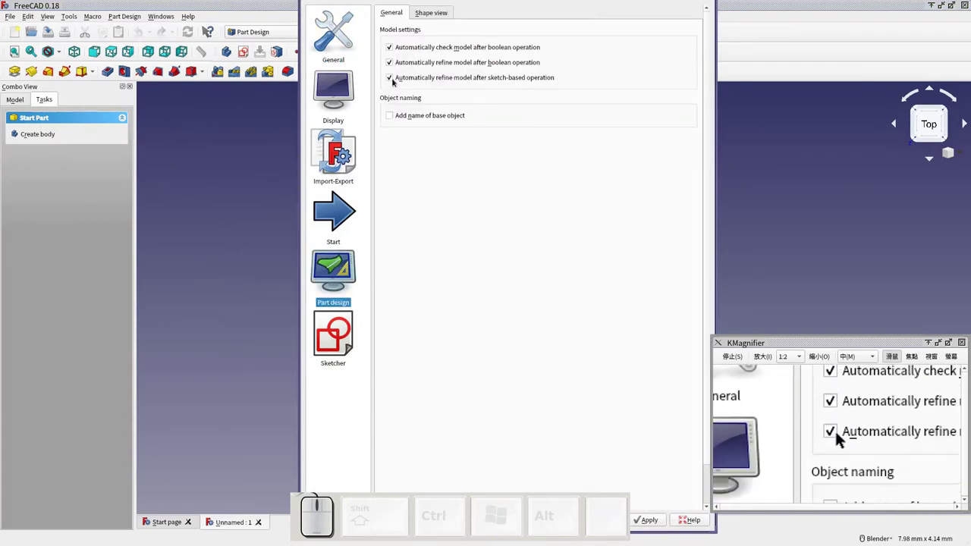
left_click(840, 462)
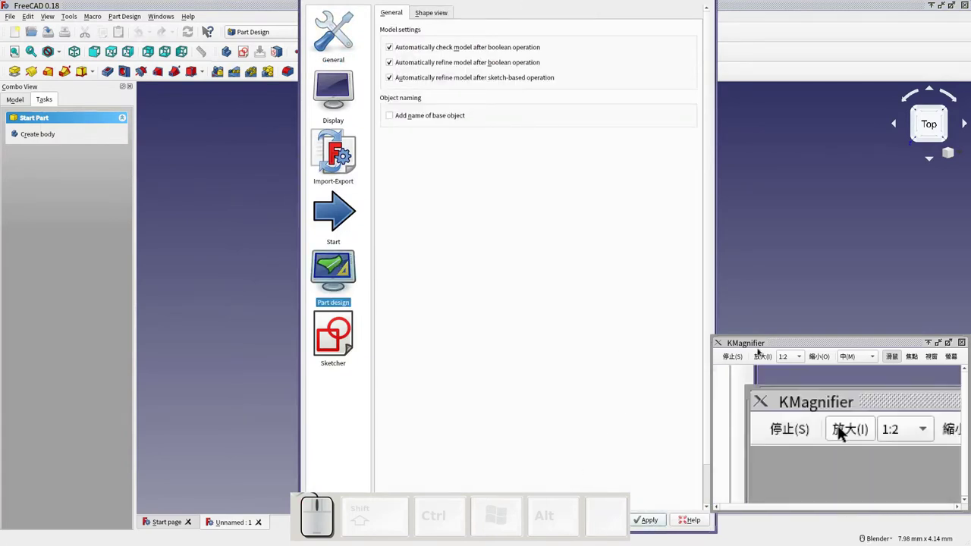
key("alt+F7")
Create a new body and start a sketch on the XY_Plane.
double_click(840, 438)
left_click(841, 438)
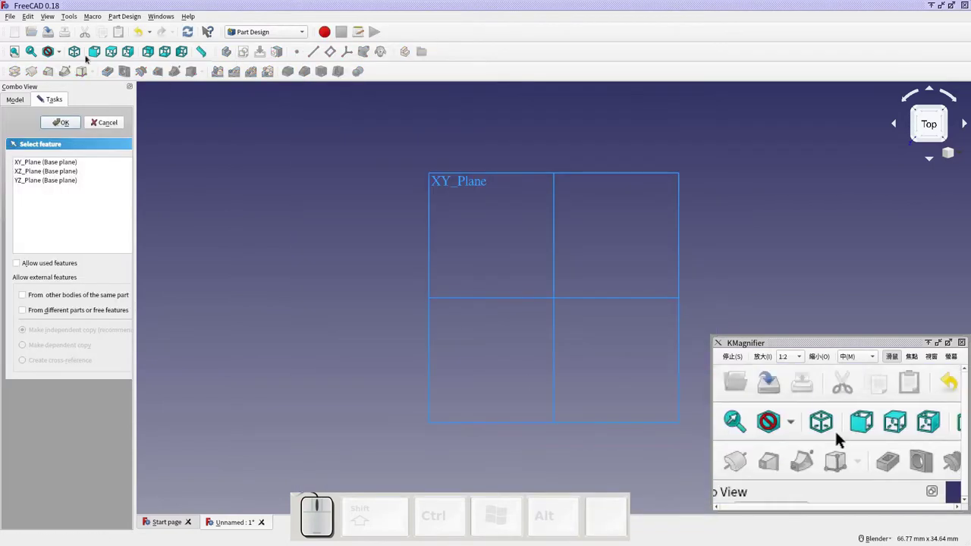
left_click(841, 438)
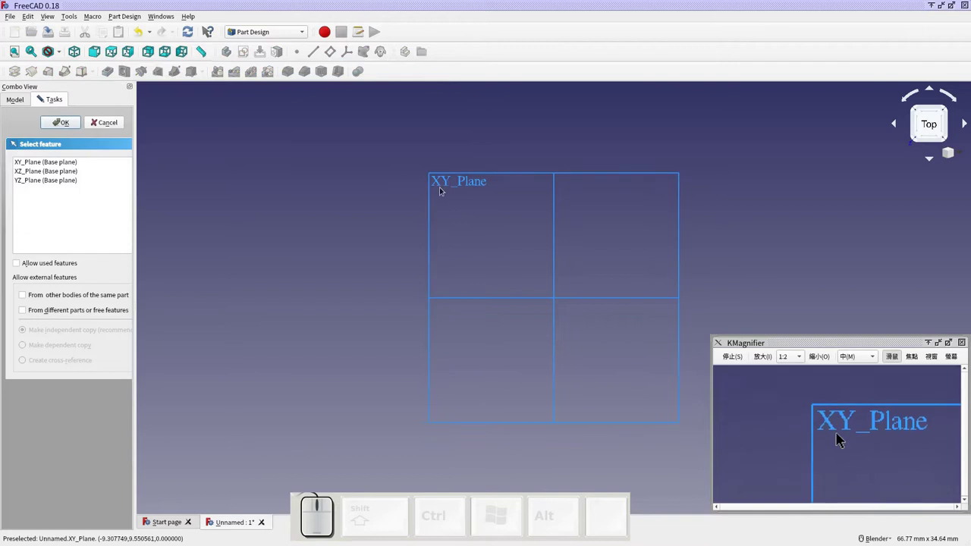
left_click(766, 439)
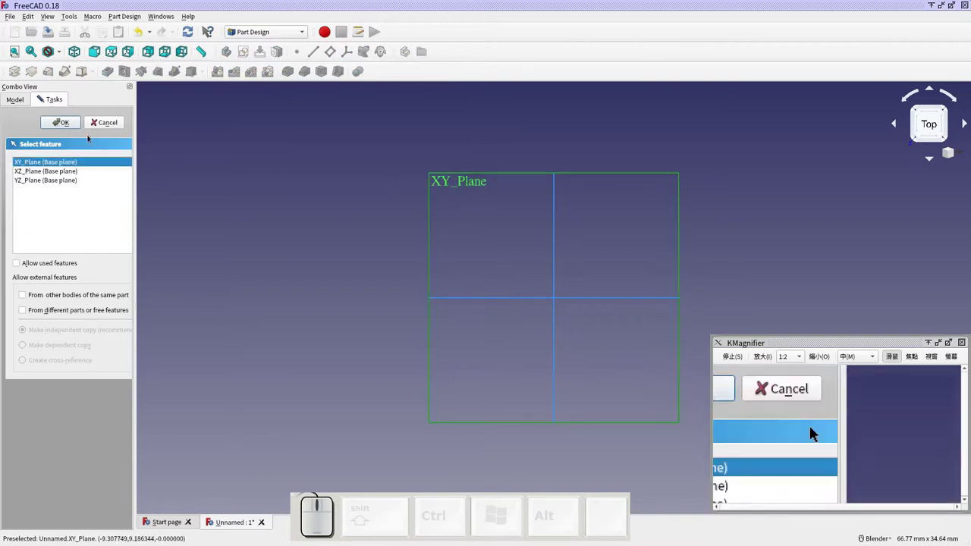
left_click(60, 123)
Draw a rectangle and constrain its horizontal width to 100 mm.
middle_click(838, 434)
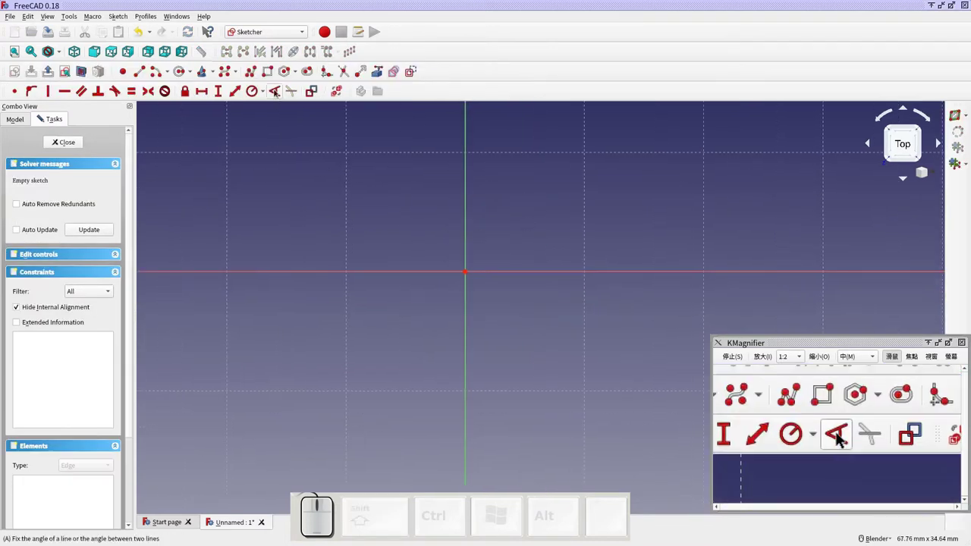
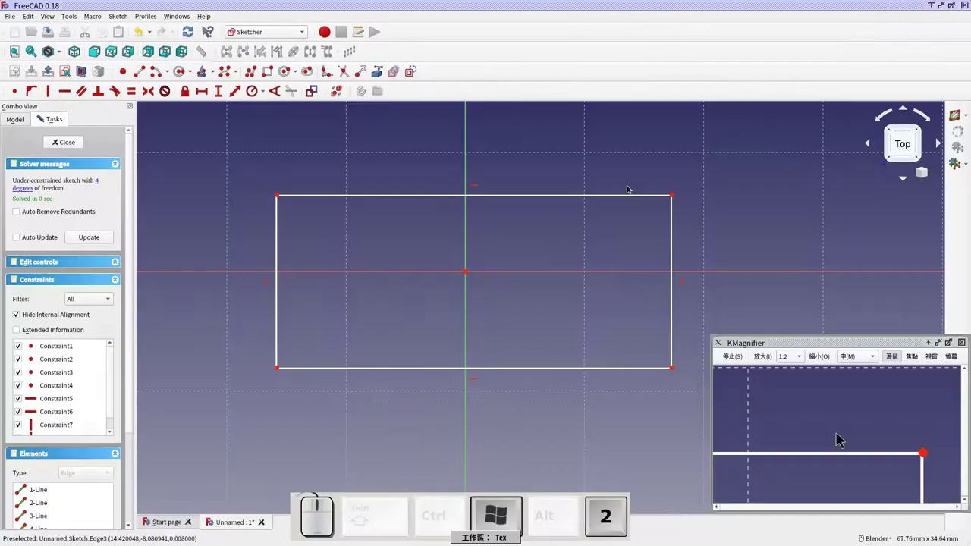
left_click(838, 434)
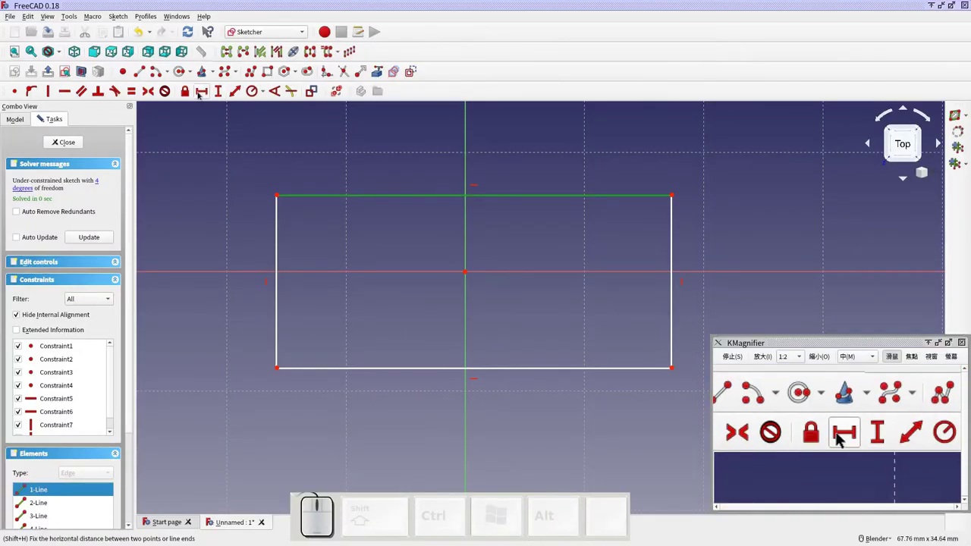
left_click(841, 439)
key("Return")
scroll("down", 3)
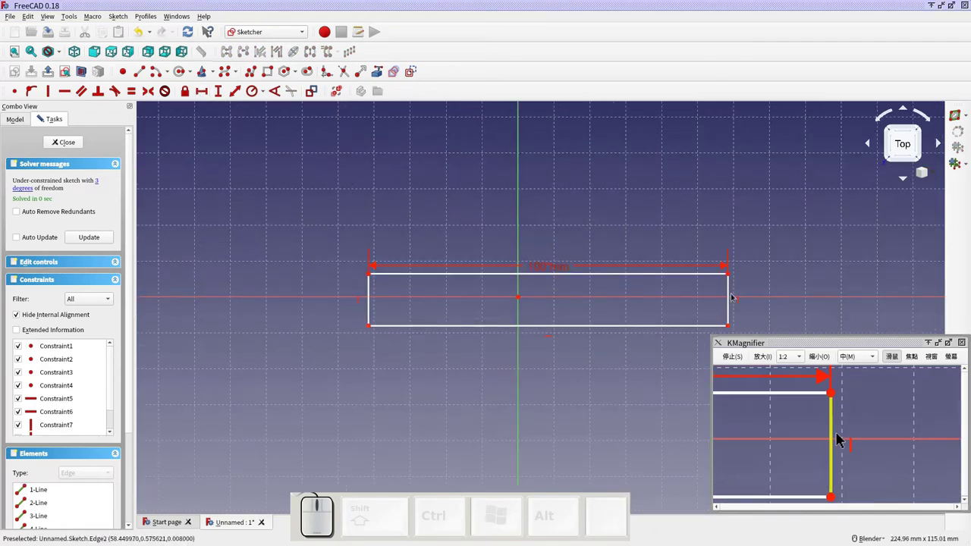
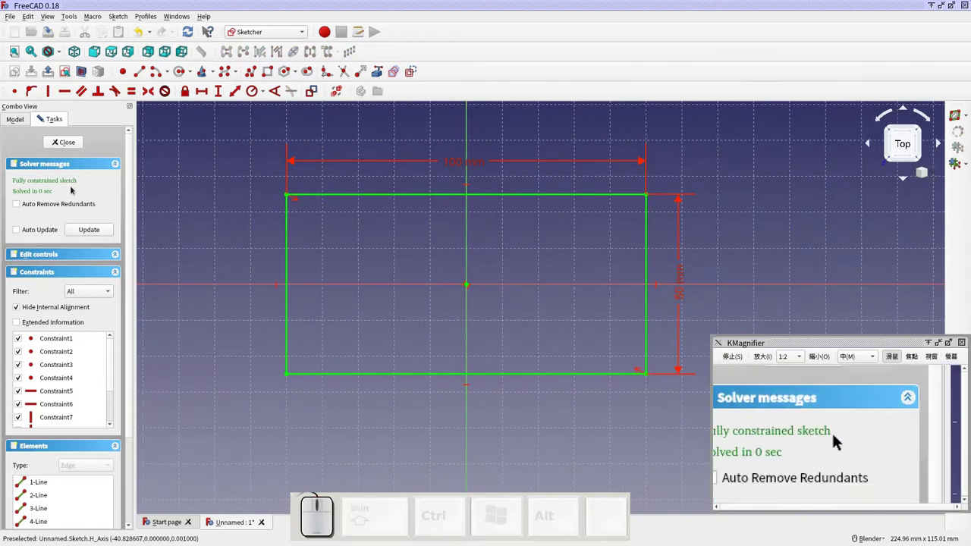
Constrain the rectangle's height to 50 mm and close the fully constrained sketch.
left_click(840, 438)
left_click(841, 438)
left_click(740, 438)
middle_click(838, 434)
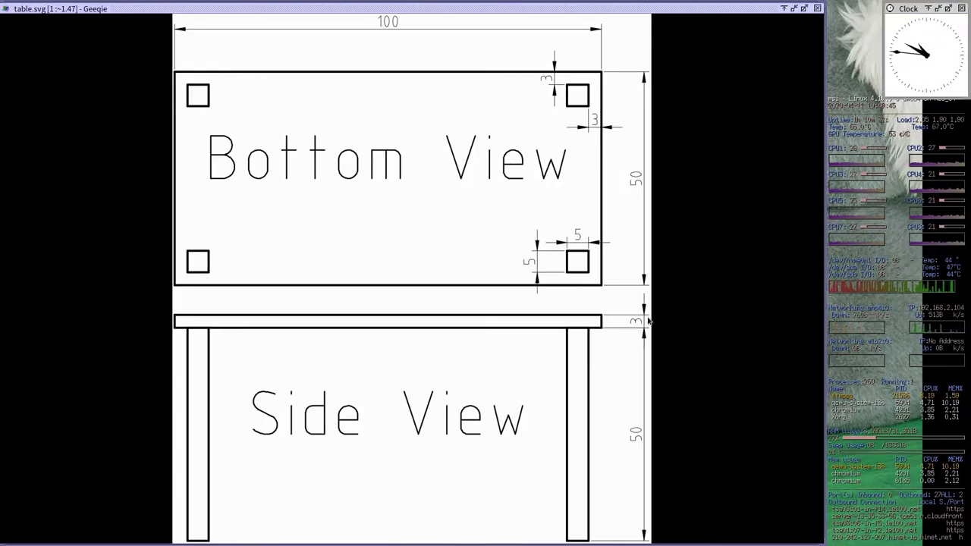
Pad the rectangle sketch into a 3 mm thick table top.
key("super+2")
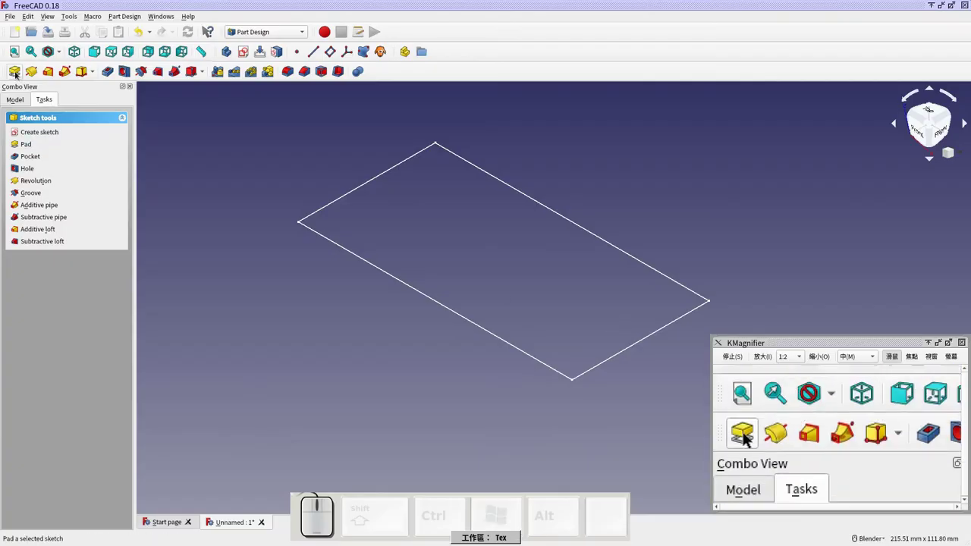
left_click(15, 94)
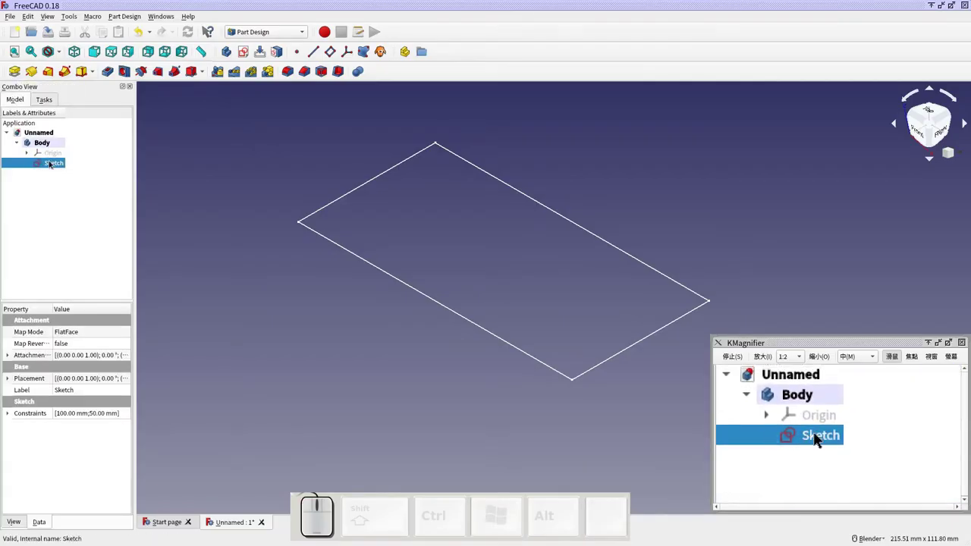
left_click(744, 438)
key("3")
left_click(799, 438)
left_click_drag(838, 434, 838, 434)
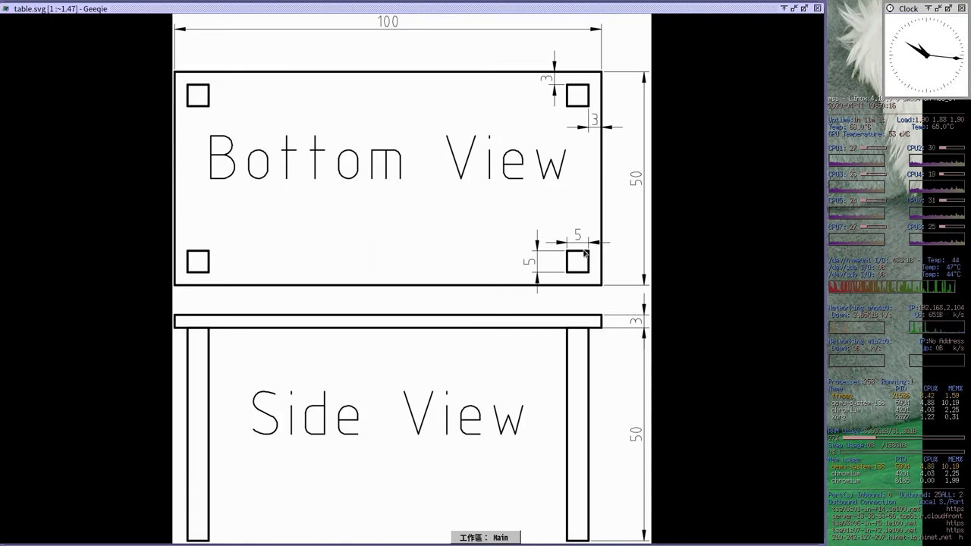
Orbit to the underside of the top and start a new sketch on that face.
key("super+2")
left_click(841, 438)
left_click(760, 438)
left_click_drag(838, 434, 838, 434)
left_click(841, 438)
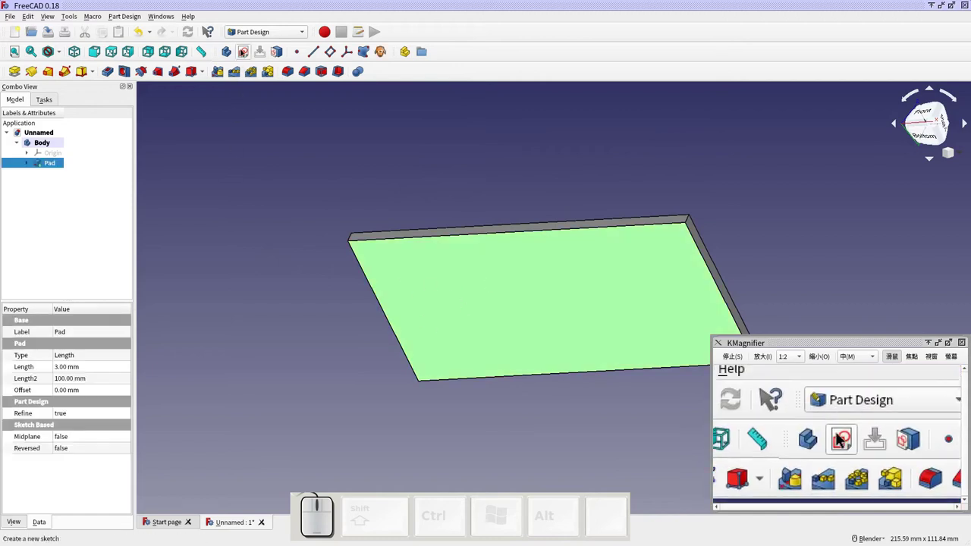
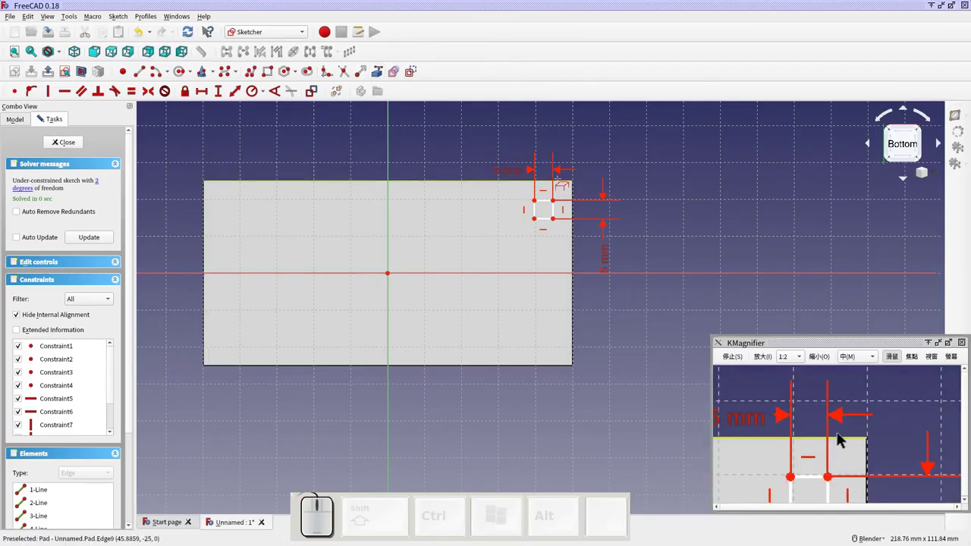
Constrain a 5 mm square 3 mm in from the tabletop corner and close the sketch.
left_click(838, 434)
key("Escape")
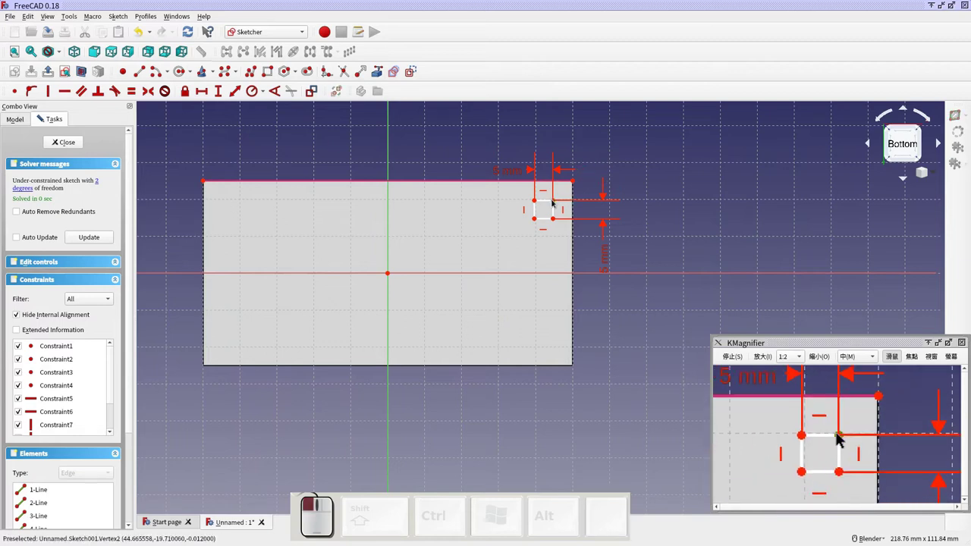
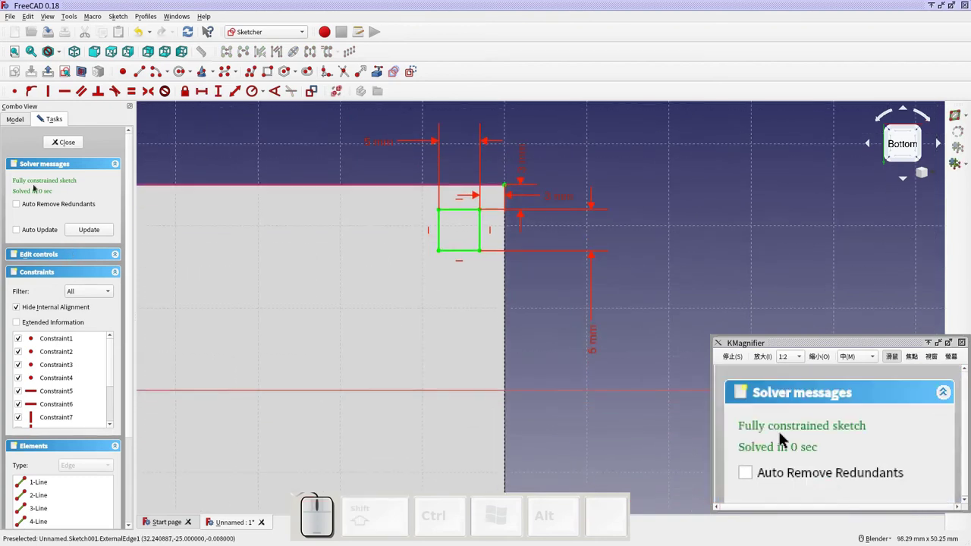
left_click(841, 439)
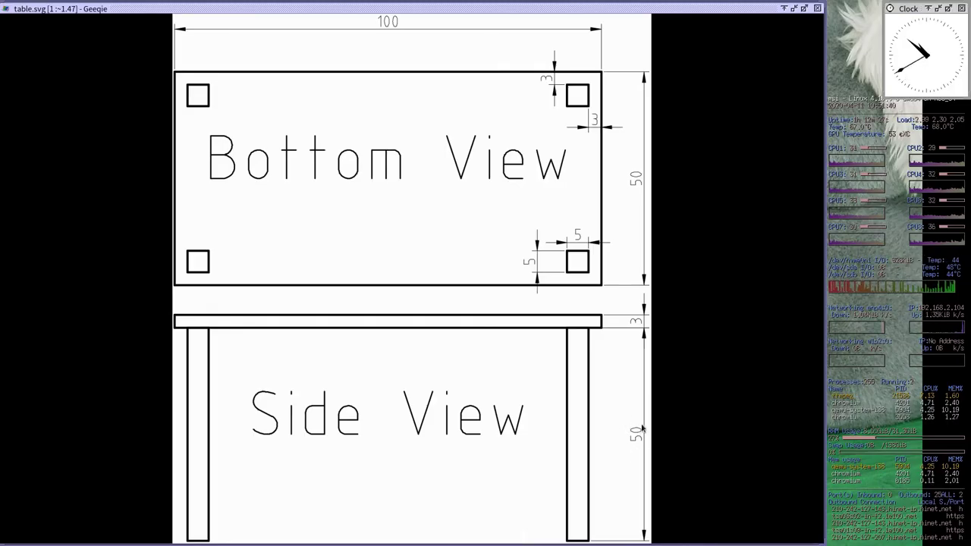
Pad the square sketch into a 50 mm leg hanging from the corner.
key("super+2")
left_click(742, 438)
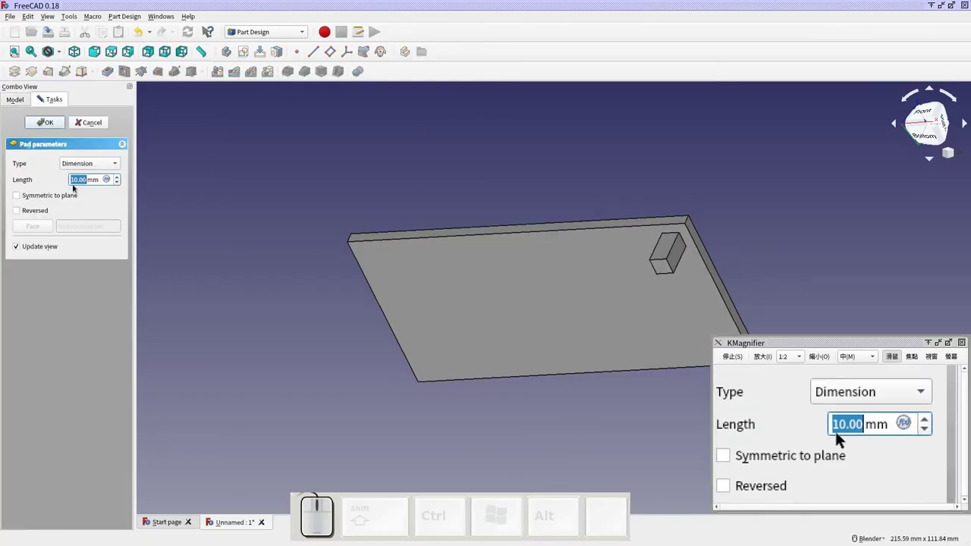
left_click(810, 438)
scroll("down", 3)
middle_click(841, 438)
left_click_drag(841, 438, 841, 438)
left_click(48, 171)
Start mirroring the leg across the vertical sketch axis.
left_click(838, 434)
middle_click(838, 434)
middle_click(838, 433)
Confirm the first mirror and mirror the legs again across the horizontal sketch axis.
left_click(809, 439)
left_click(830, 438)
left_click(842, 437)
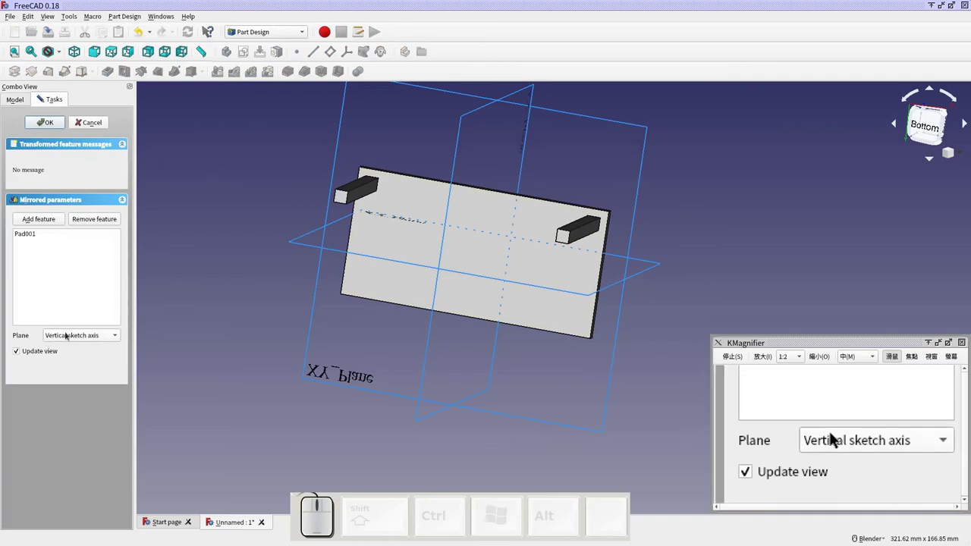
left_click(841, 438)
left_click(841, 438)
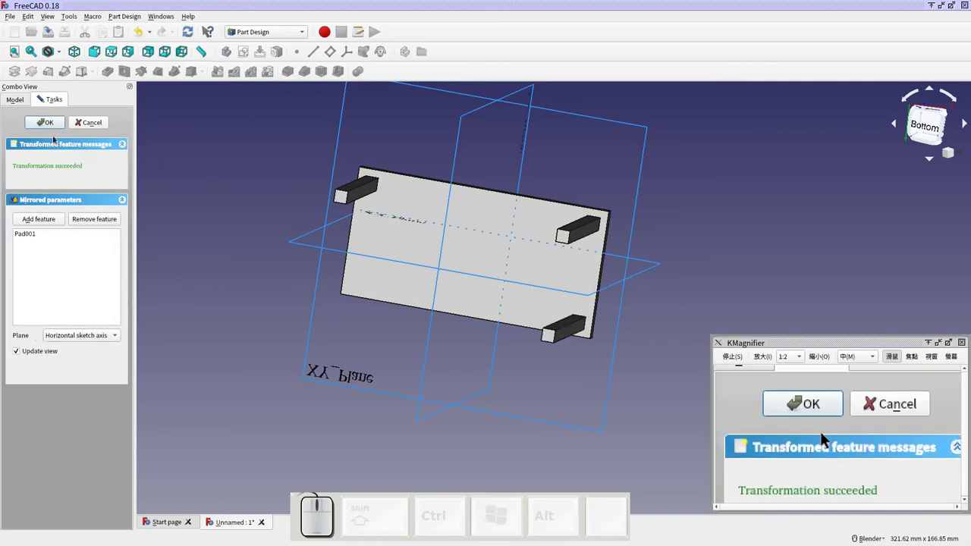
left_click(815, 439)
Add a two-occurrence polar pattern of the leg so all four corners have legs.
left_click(841, 438)
left_click(841, 438)
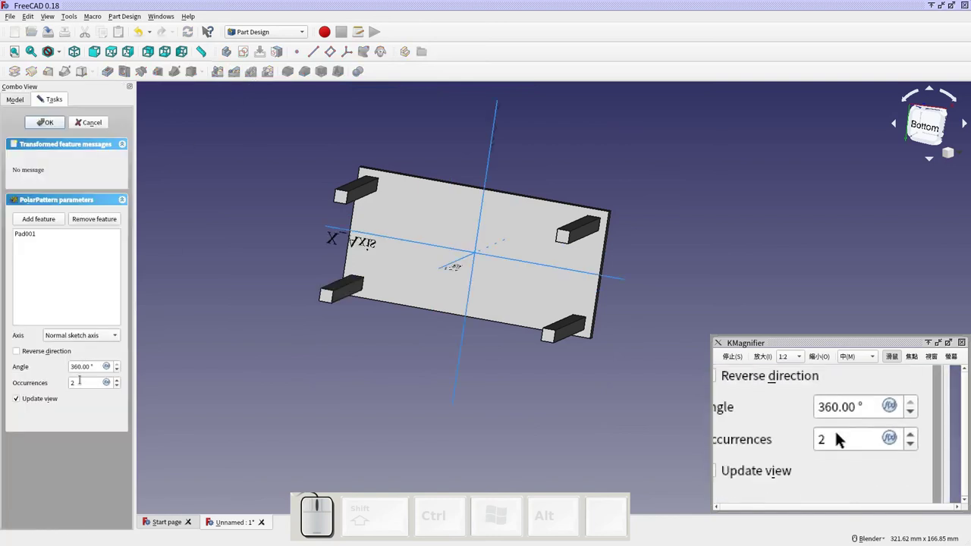
left_click(823, 439)
left_click(841, 438)
Confirm the pattern and save the model as table.FCStd in the 3D_2020 folder.
left_click(754, 439)
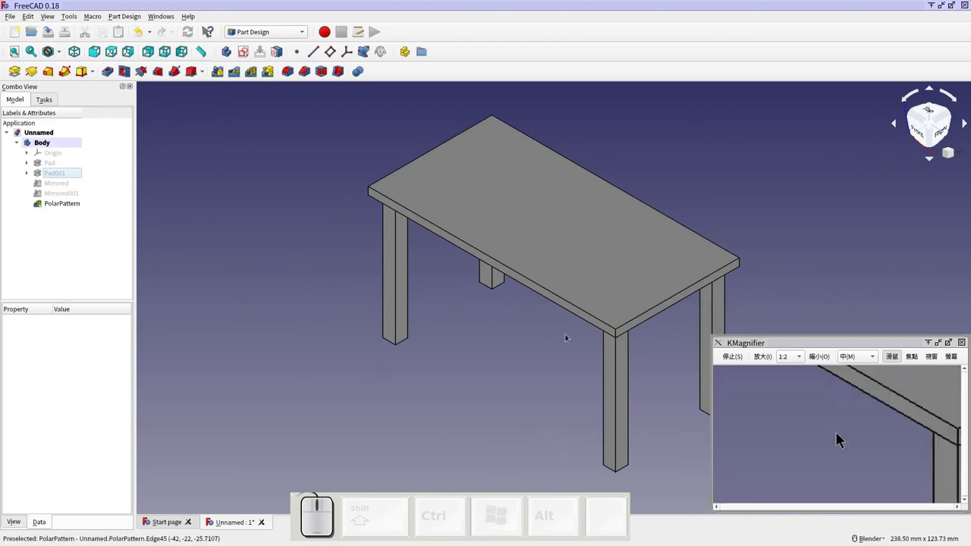
left_click(841, 438)
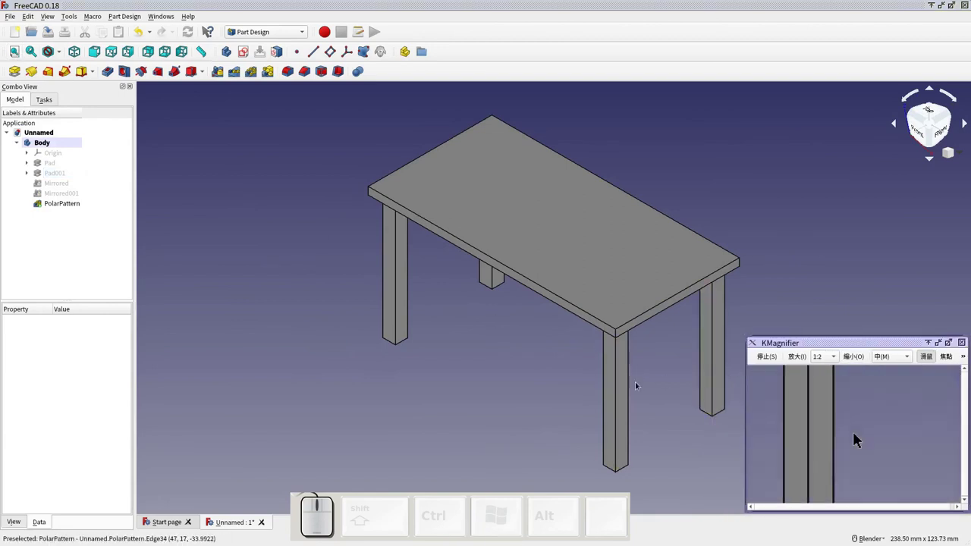
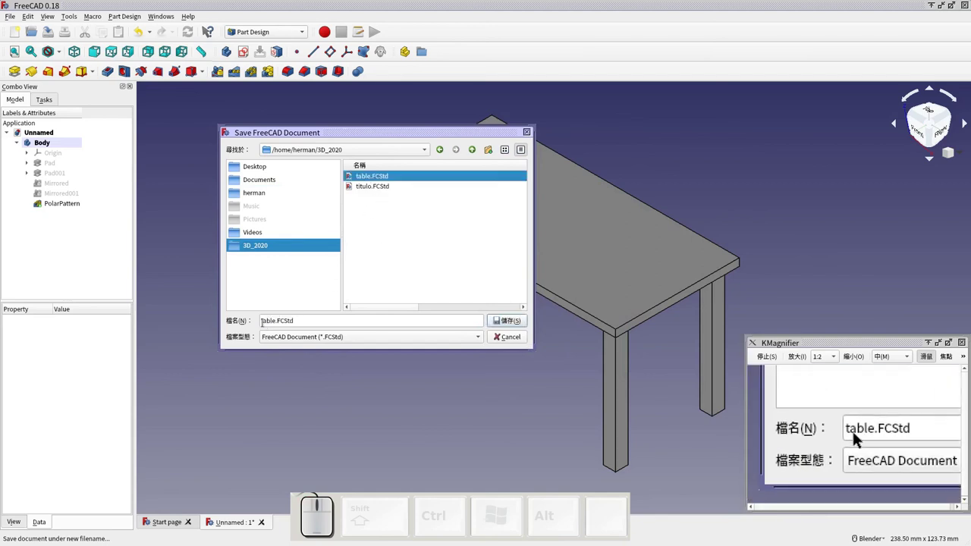
left_click(857, 439)
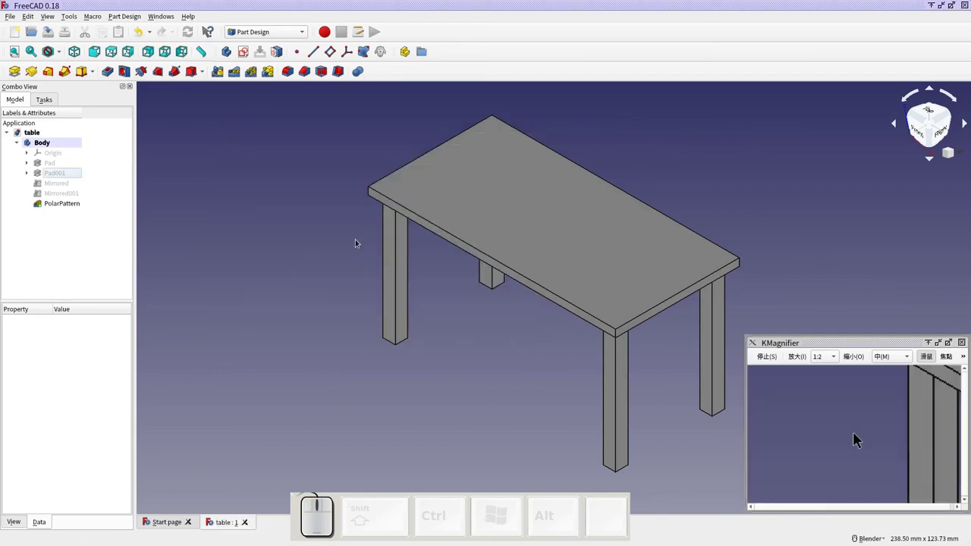